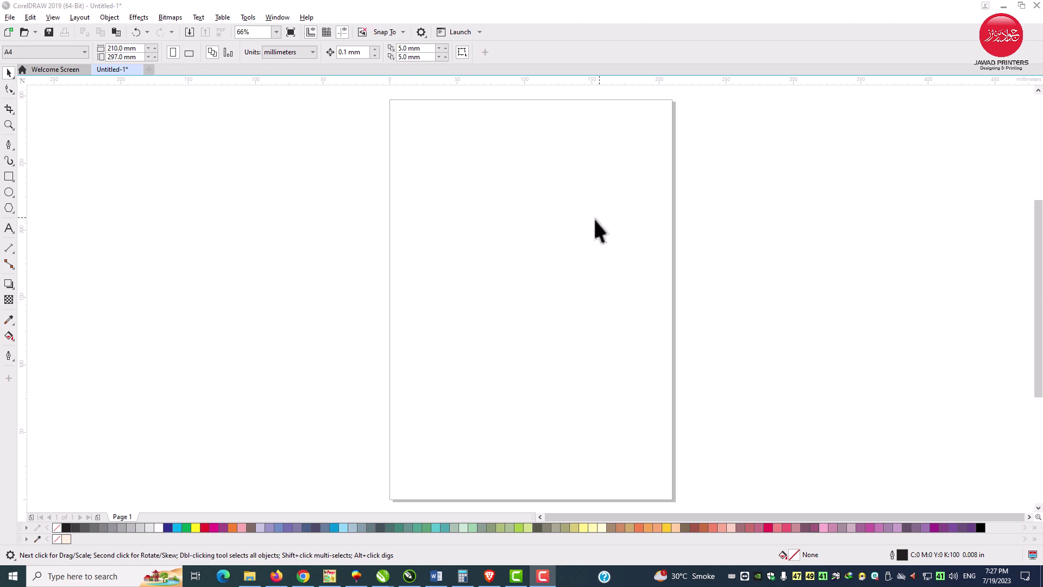
Set up the 960×960 web page with assets beside it and sample the light peach swatch
click(51, 60)
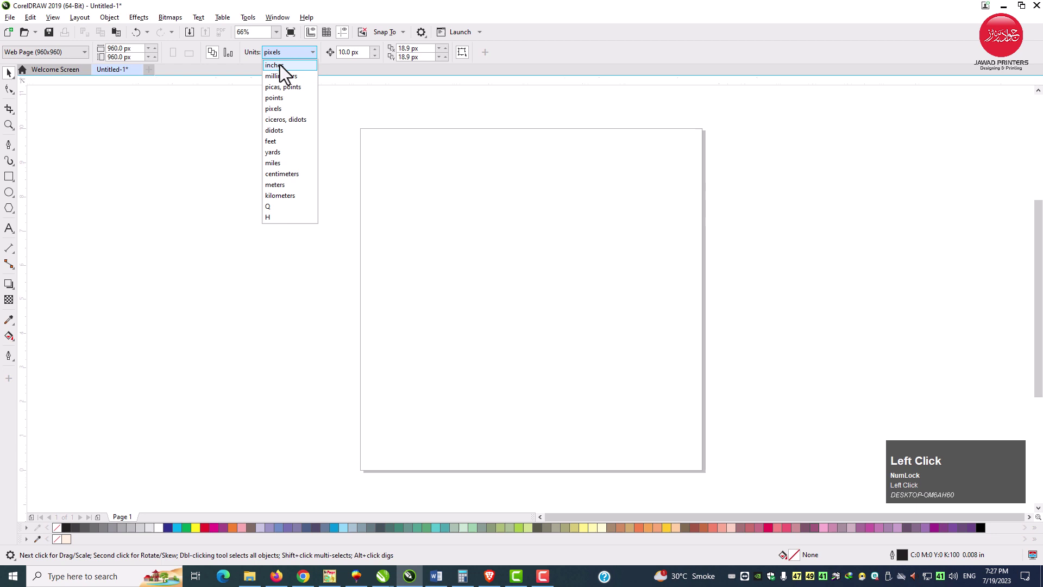
right_click(307, 162)
click(322, 245)
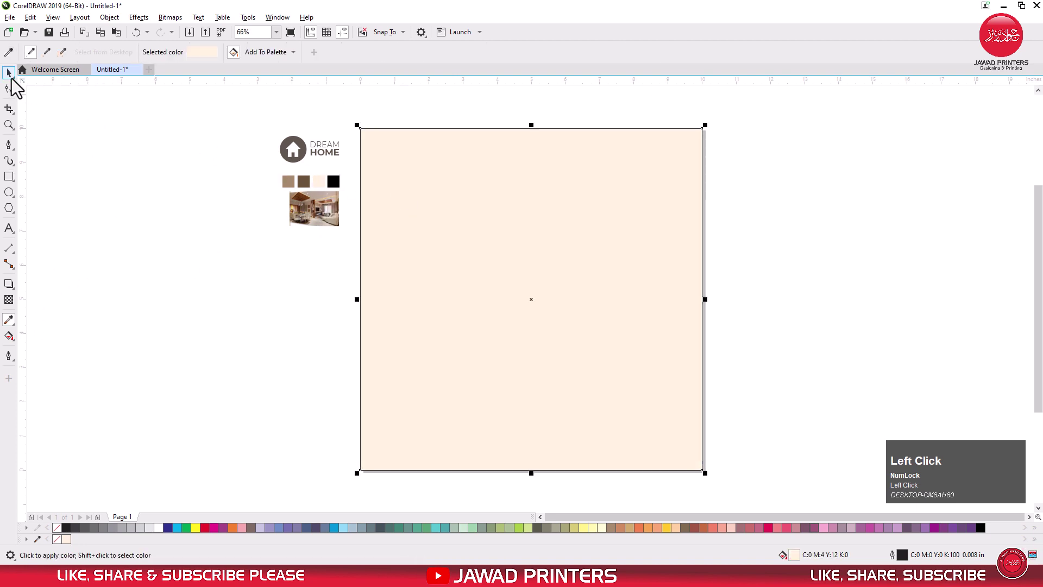
Draw a peach top band and a small lower-right block over the page background
key(F4)
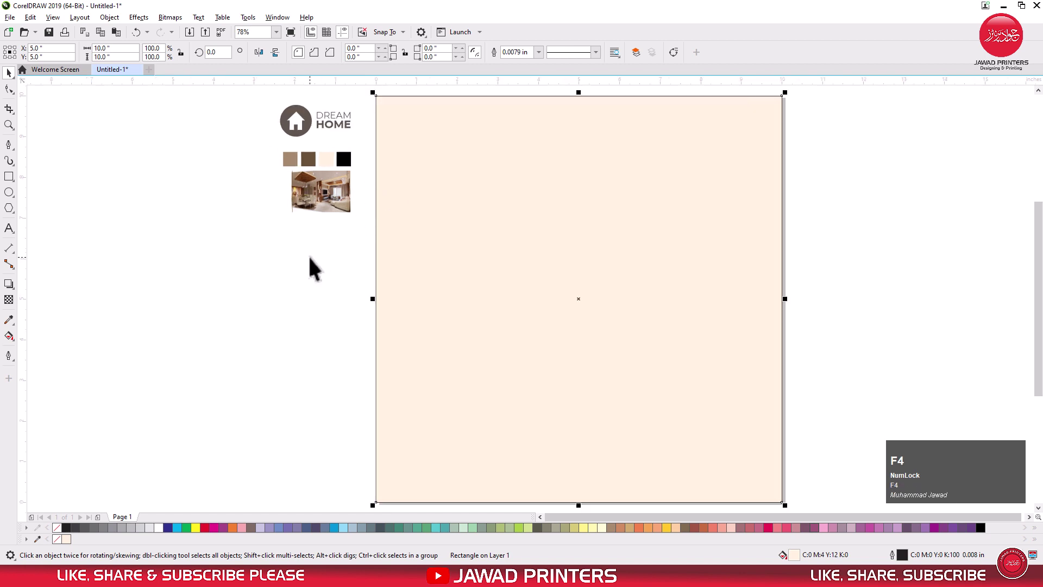
drag(316, 267, 14, 82)
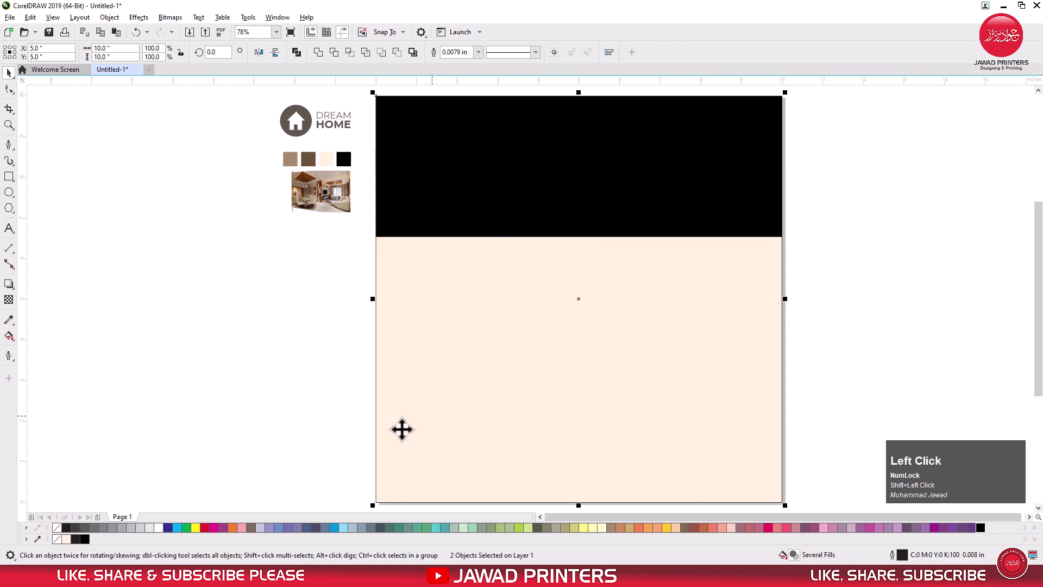
right_click(66, 536)
drag(201, 402, 18, 83)
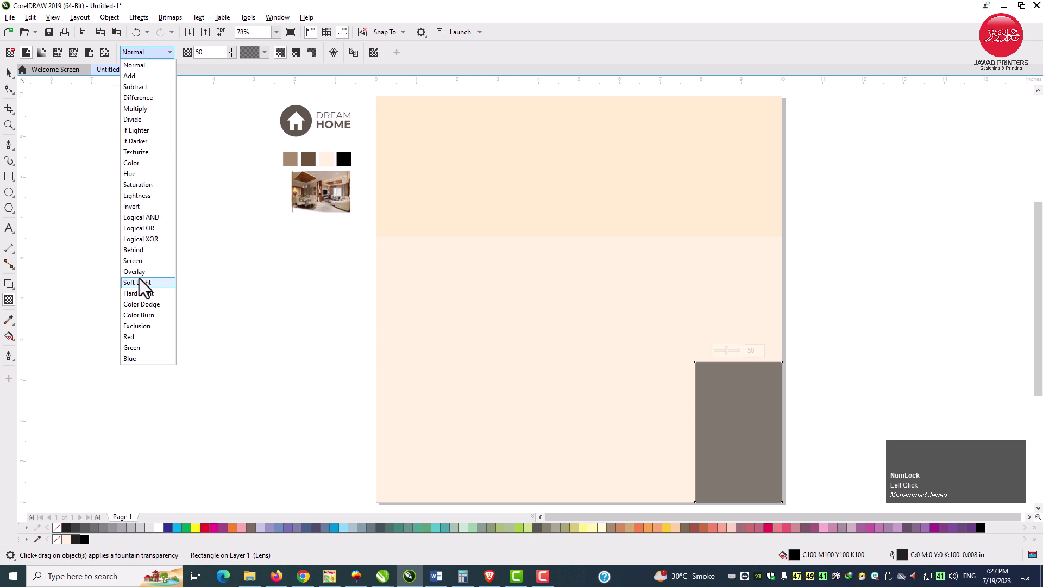
Blend the bands in Overlay mode and move the logo to the page's top-right corner
click(147, 281)
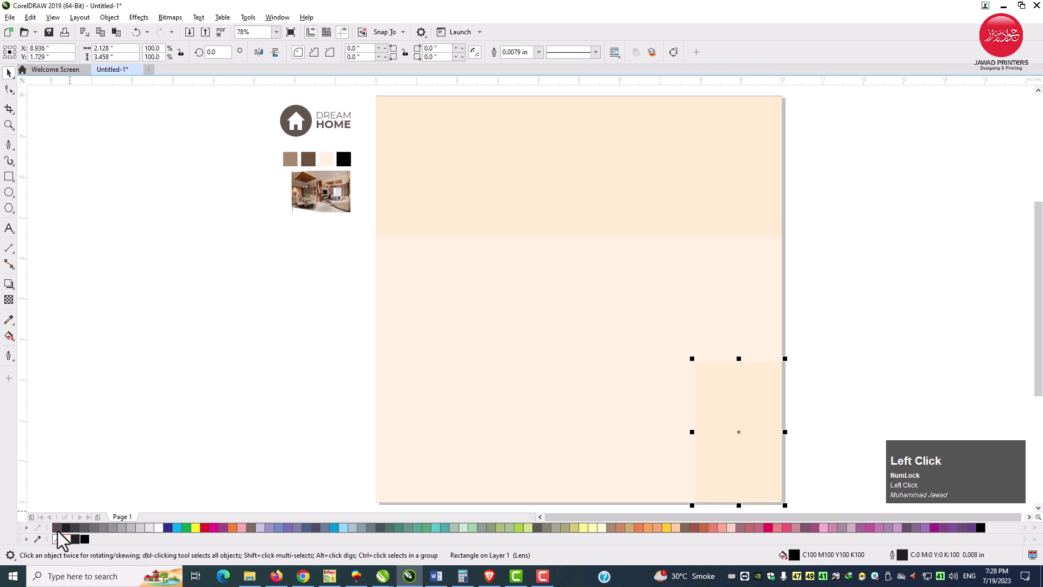
right_click(65, 541)
drag(185, 426, 659, 230)
key(shift+Page_Up)
Recolour the logo dark brown and draw a tiny circle beside the page
click(442, 65)
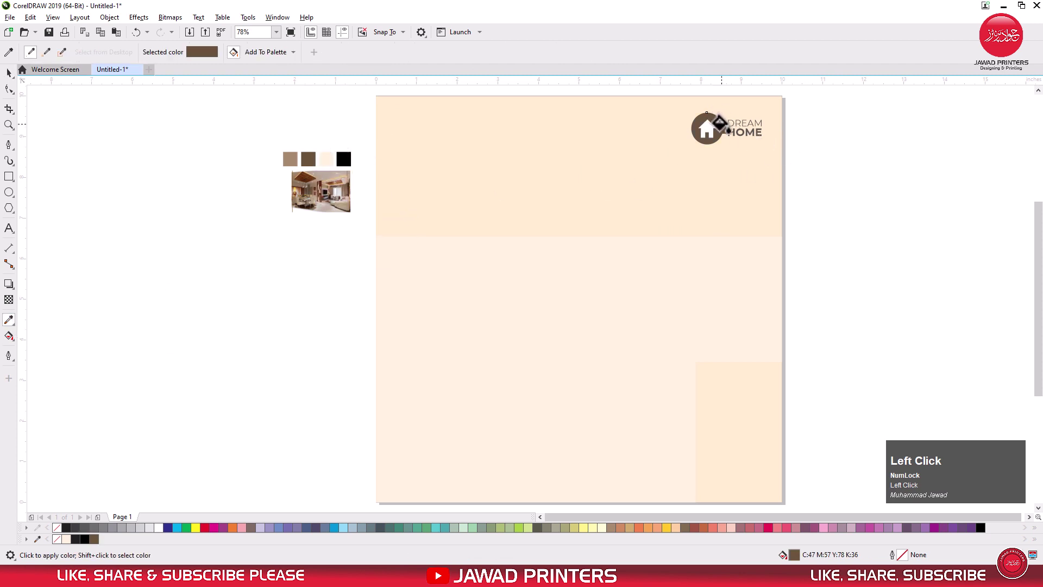
key(space)
click(746, 143)
key(ctrl+r)
drag(806, 113, 561, 61)
drag(561, 62, 16, 83)
Duplicate the circle into a 3×4 grid of twelve dots and select them all together
click(15, 83)
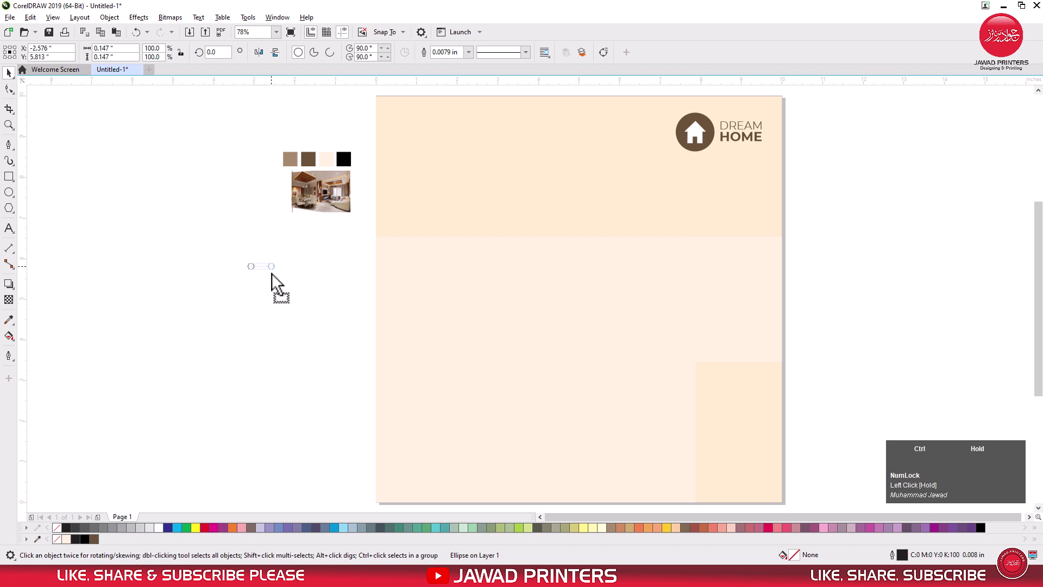
right_click(277, 284)
key(ctrl+r)
drag(221, 312, 301, 296)
right_click(300, 296)
key(ctrl+r)
drag(331, 253, 563, 61)
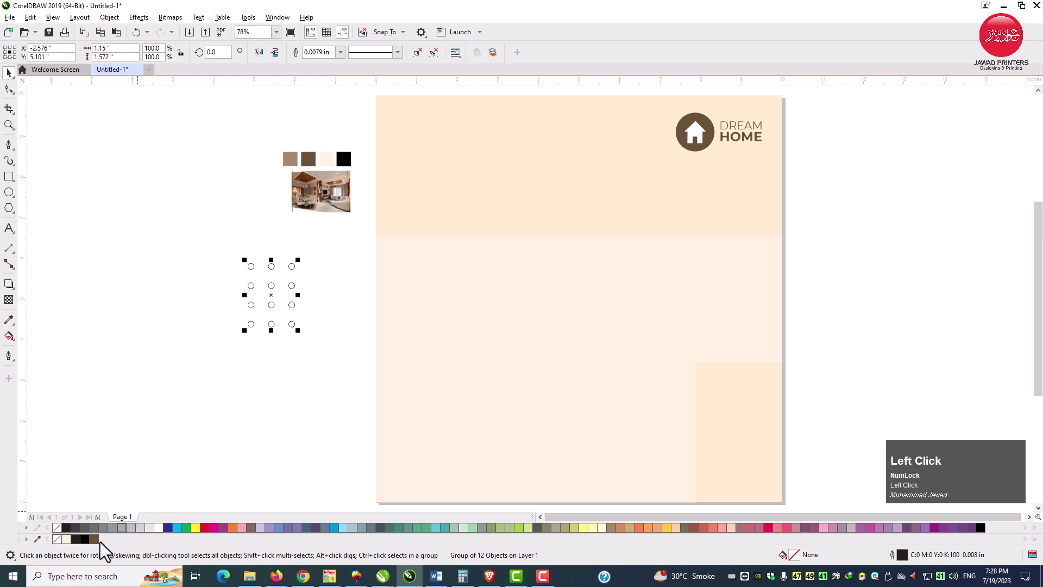
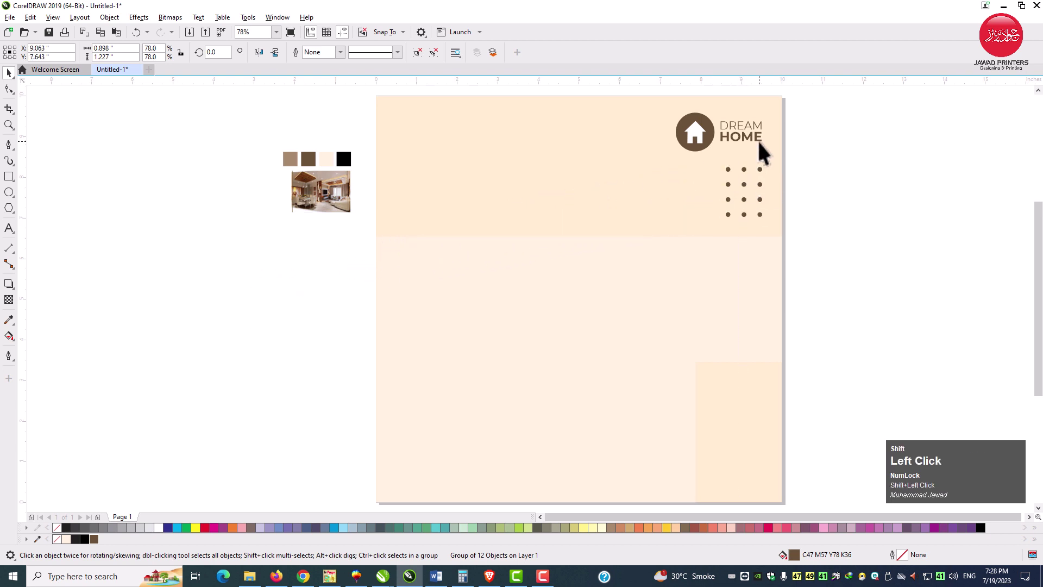
Draw a tall full-height rectangle over the page's left portion
key(r)
drag(767, 151, 18, 82)
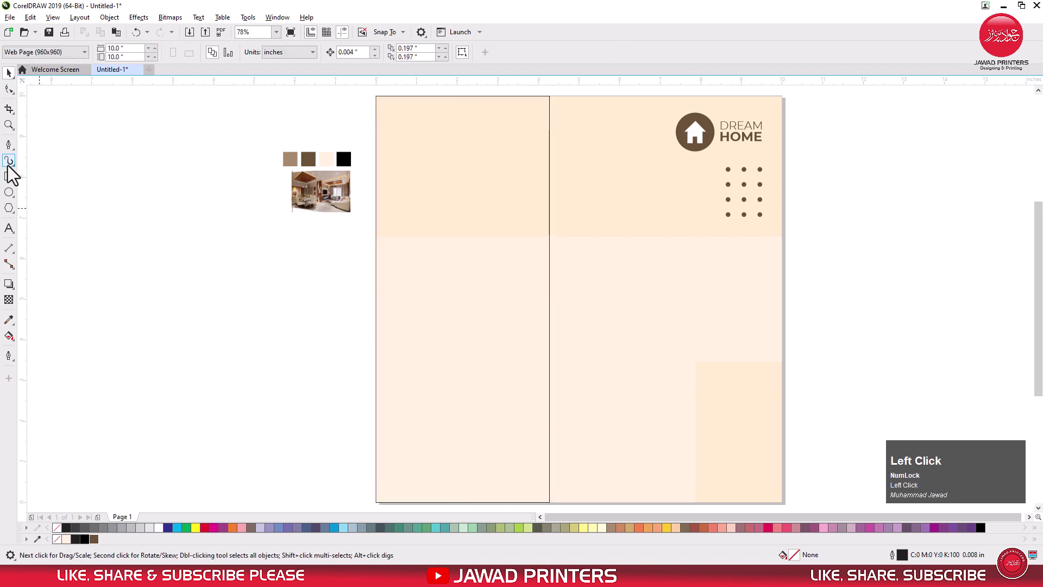
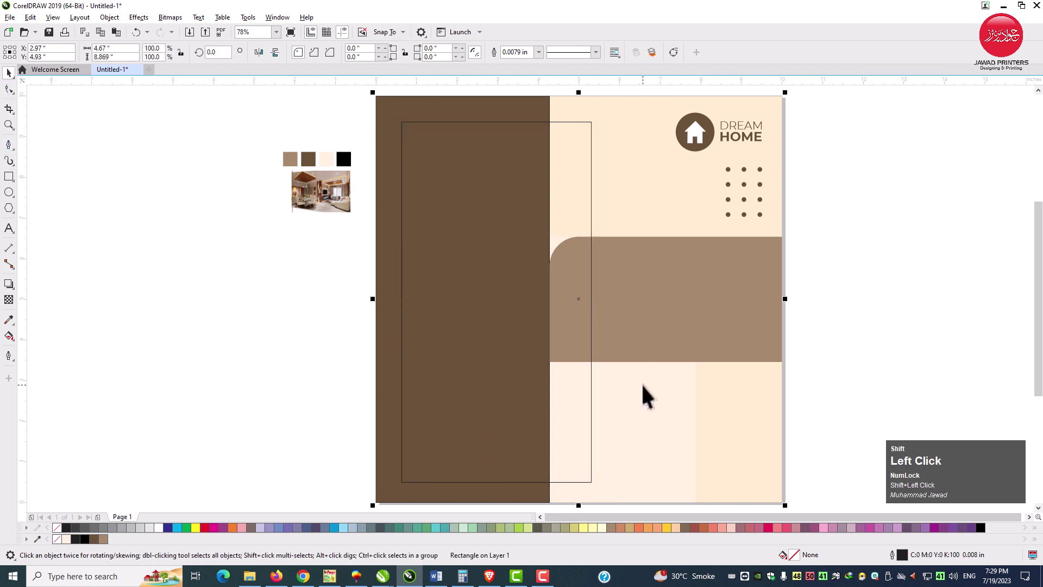
Give the tall frame an arched top and an independently rounded lower-right corner
key(e)
click(650, 395)
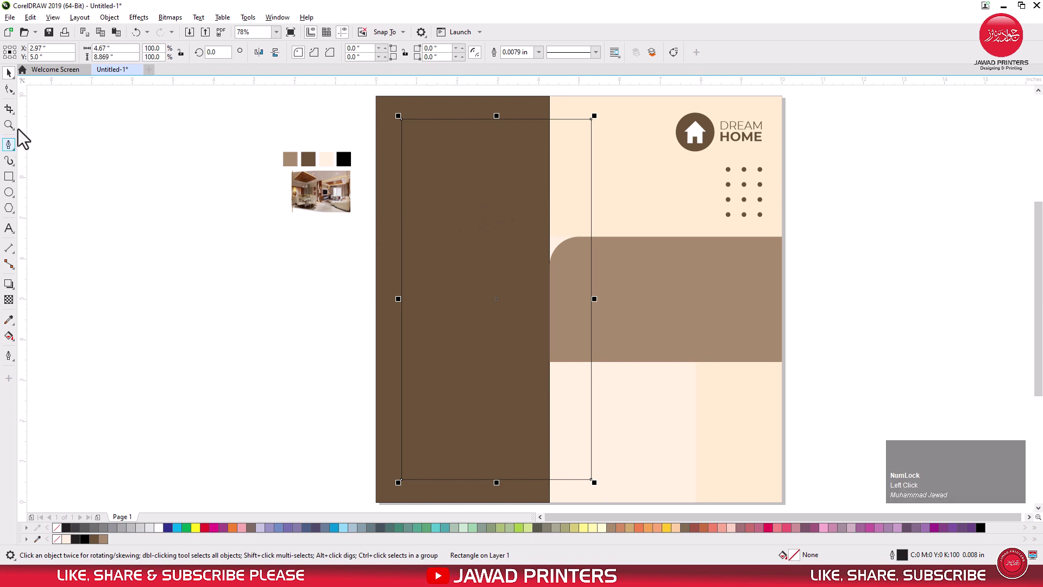
click(14, 98)
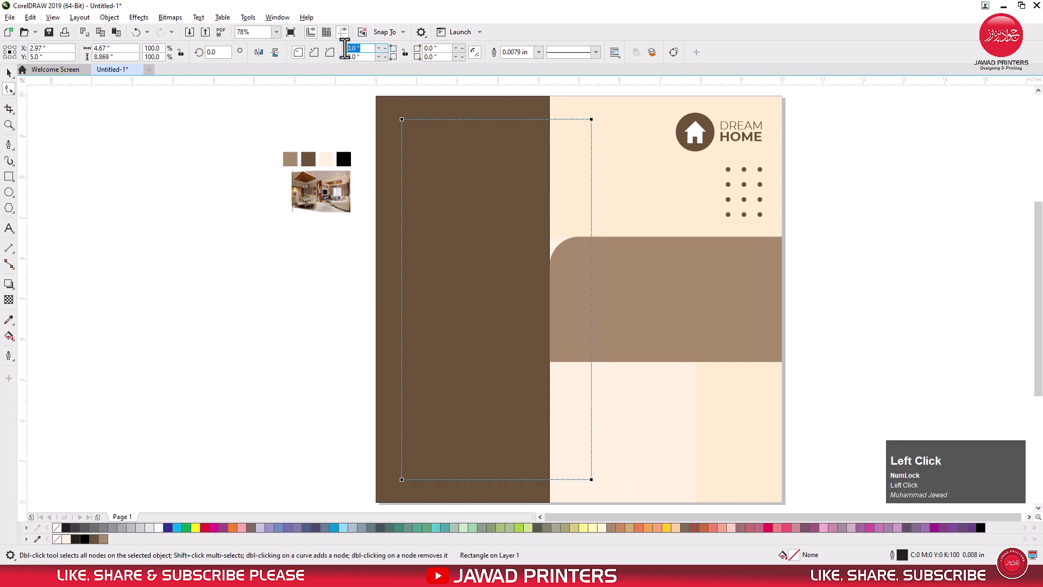
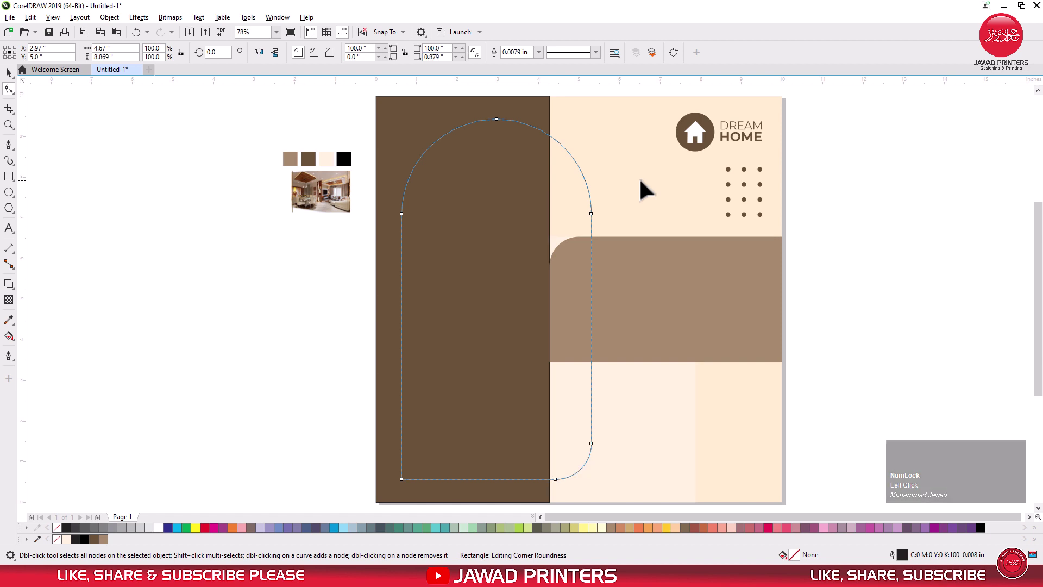
click(446, 57)
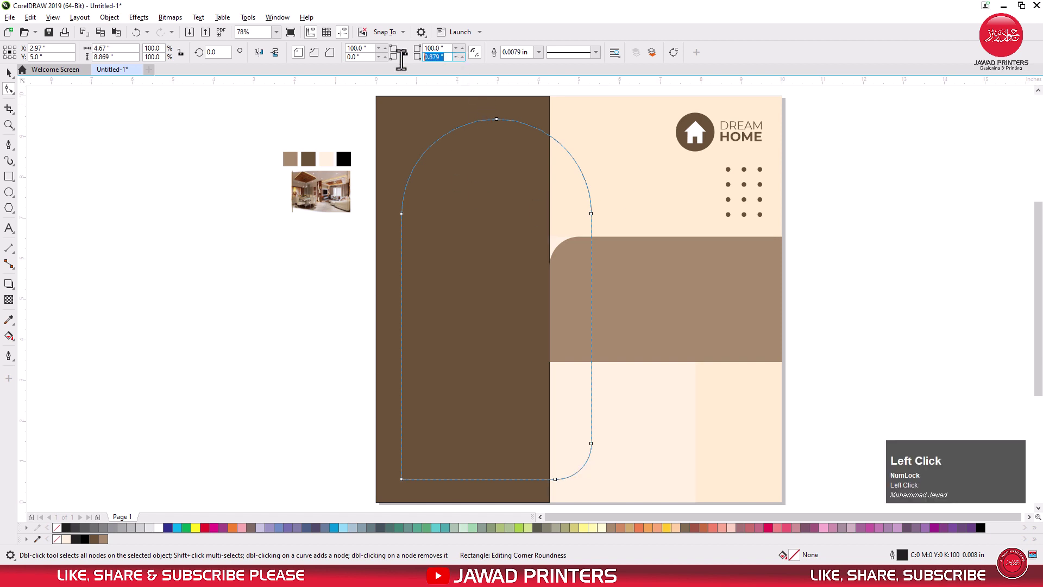
click(444, 58)
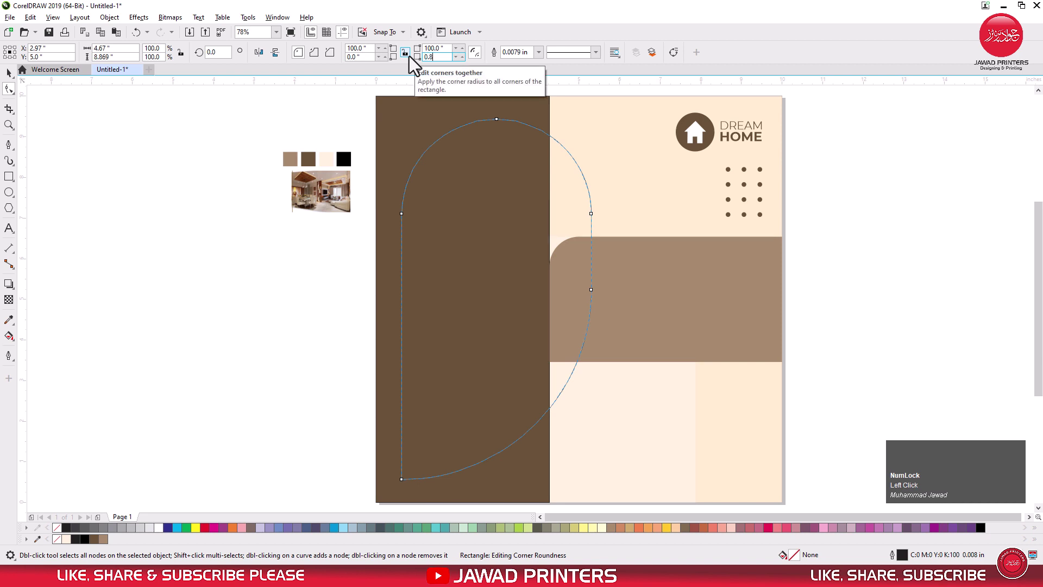
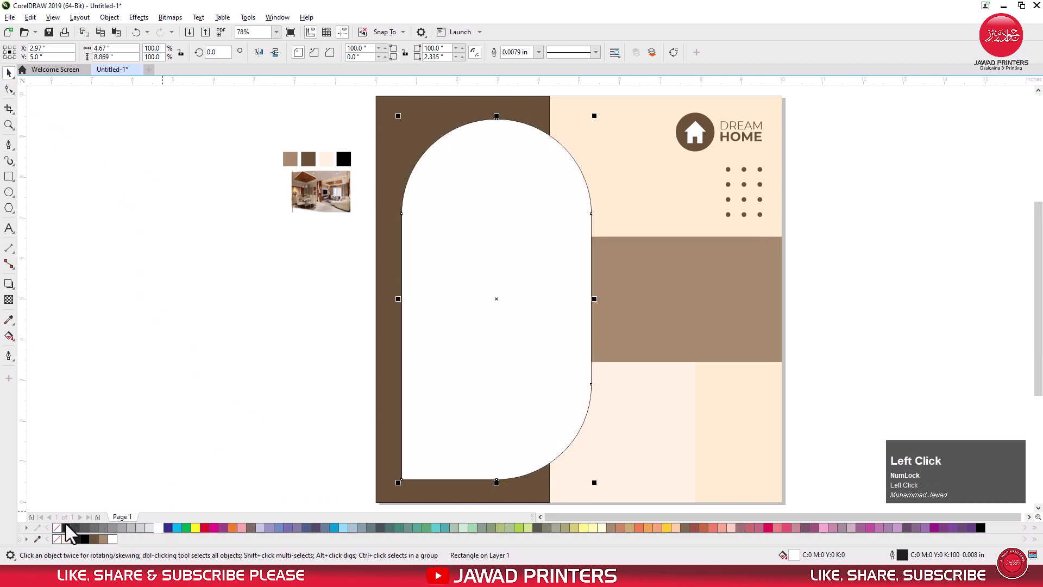
Create an inside contour within the white arch and break it apart into its own shape
right_click(65, 538)
drag(173, 424, 16, 84)
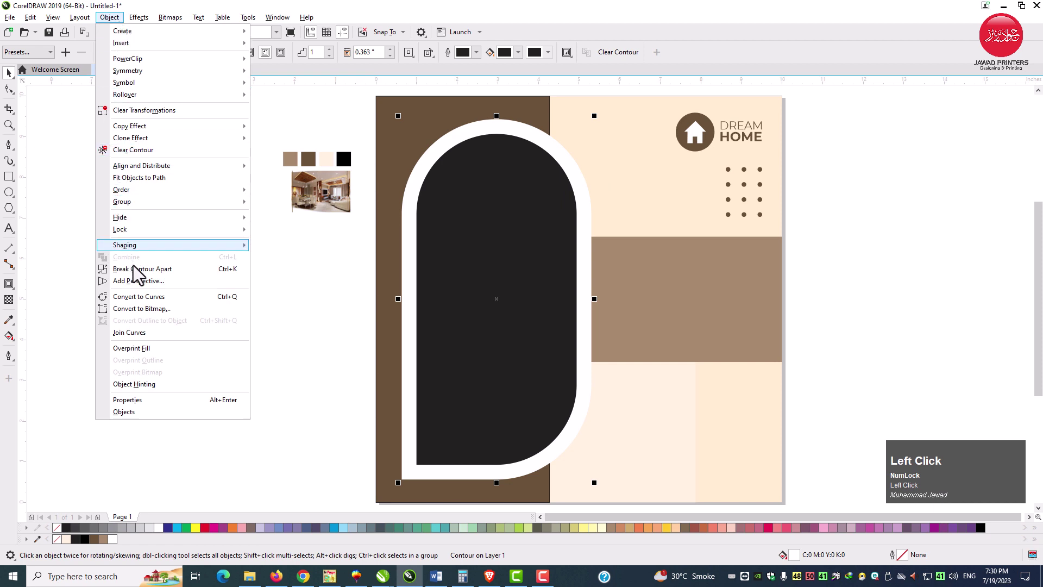
click(225, 278)
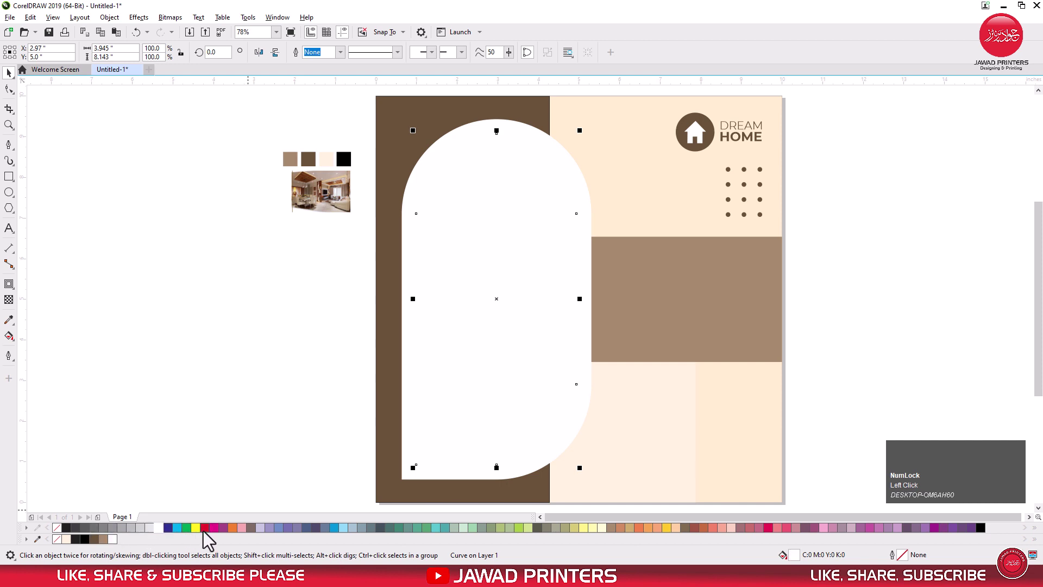
Thicken the inner arch's outline, colour it dark brown and bring it to the front
right_click(211, 539)
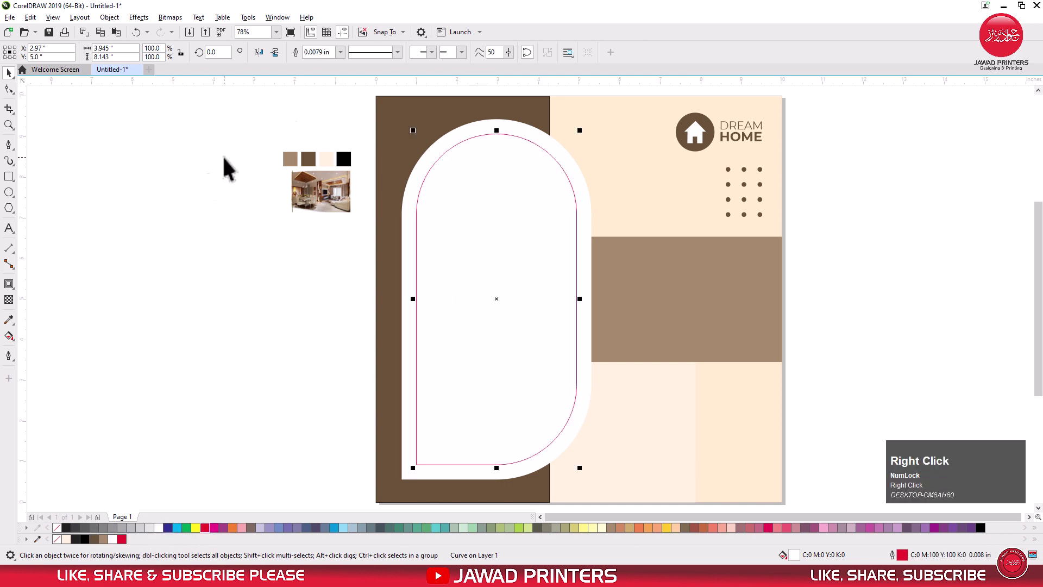
click(347, 62)
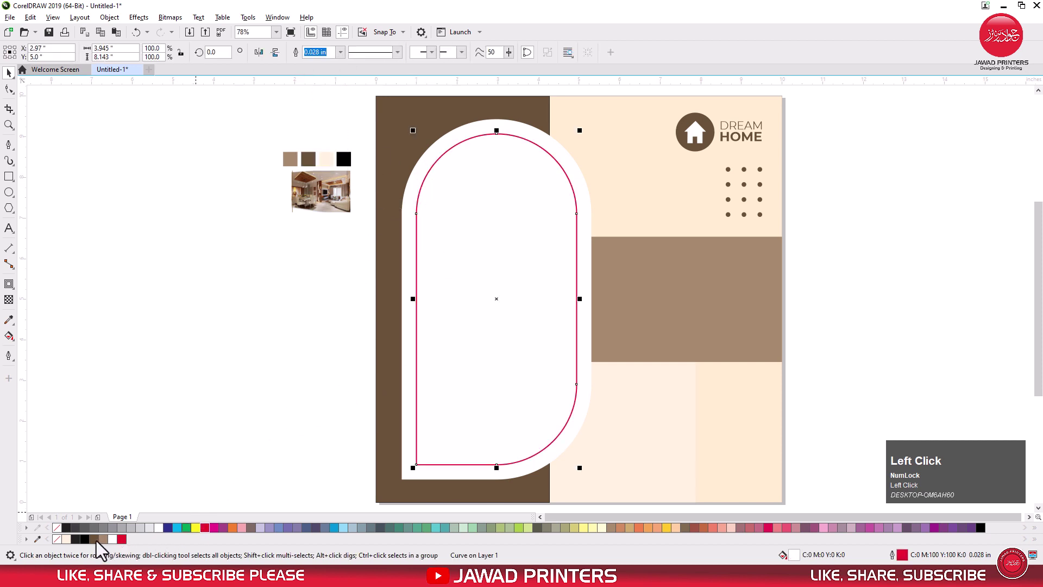
right_click(100, 550)
click(188, 365)
key(shift+Page_Up)
click(872, 241)
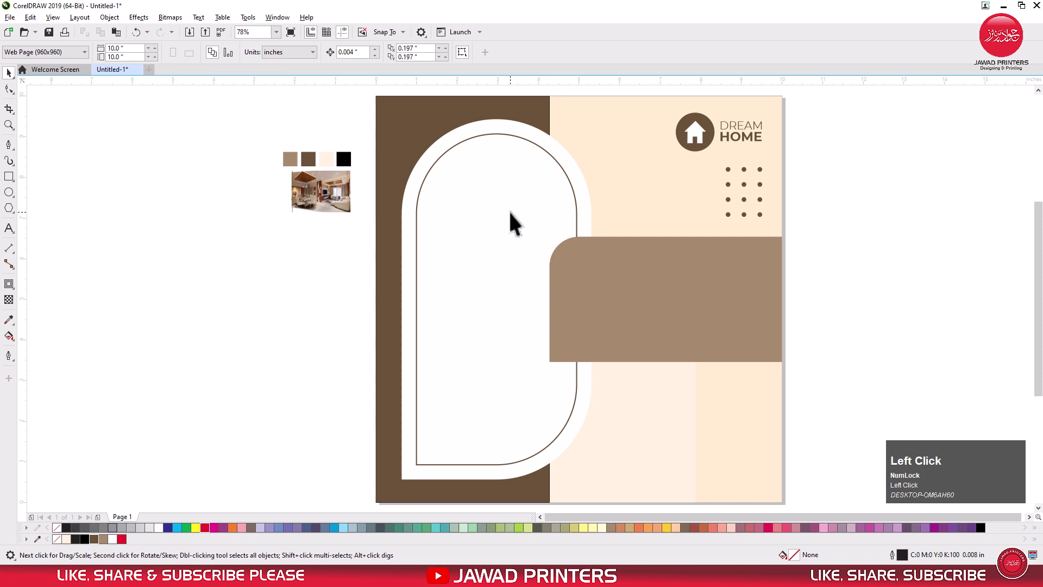
Pick up the interior photo beside the page for placement in the arch
right_click(261, 240)
click(310, 398)
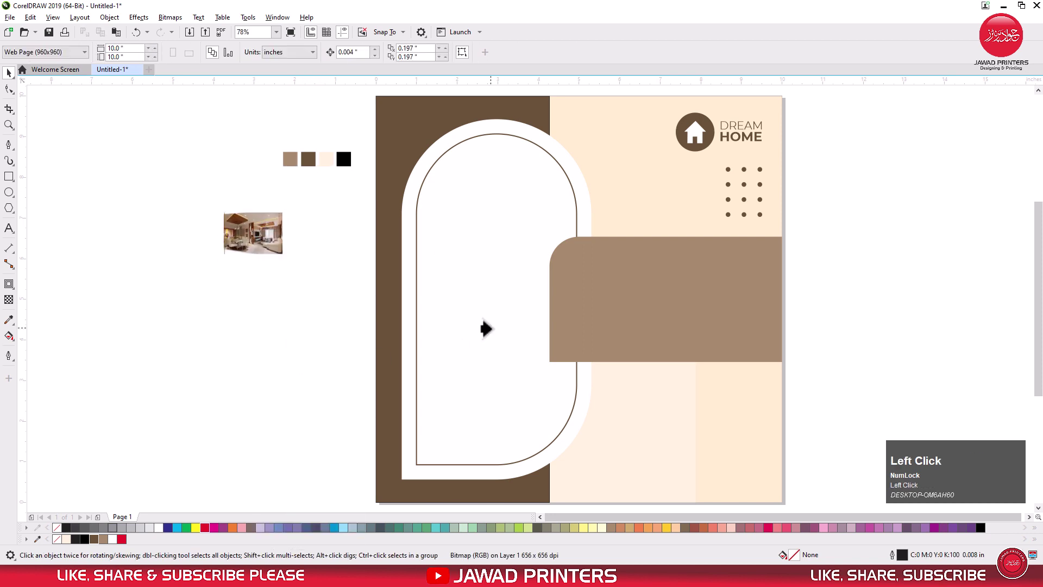
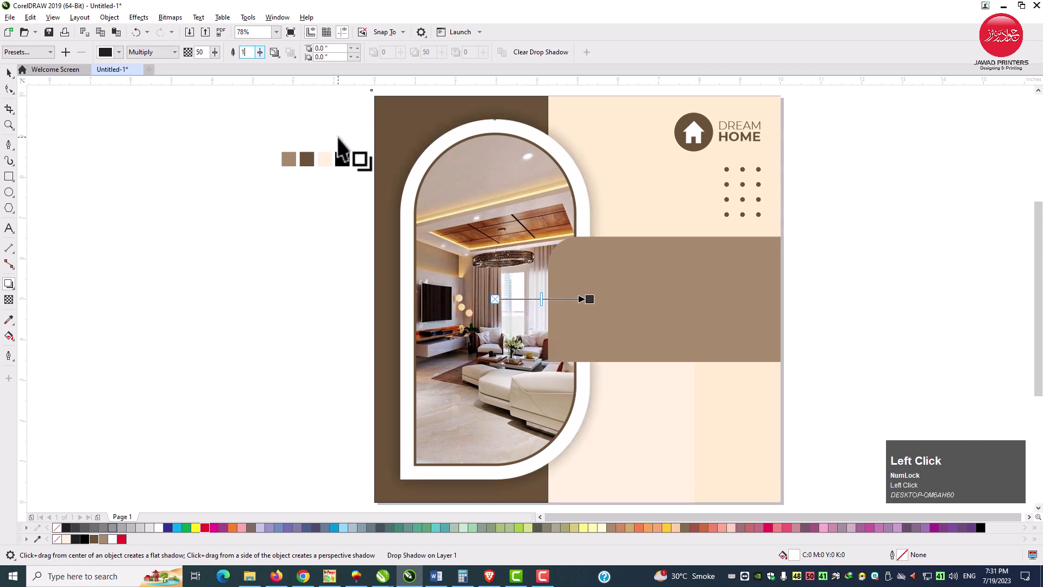
Adjust the photo's shadow opacity and draw a rectangle over the panel's top corner
click(207, 53)
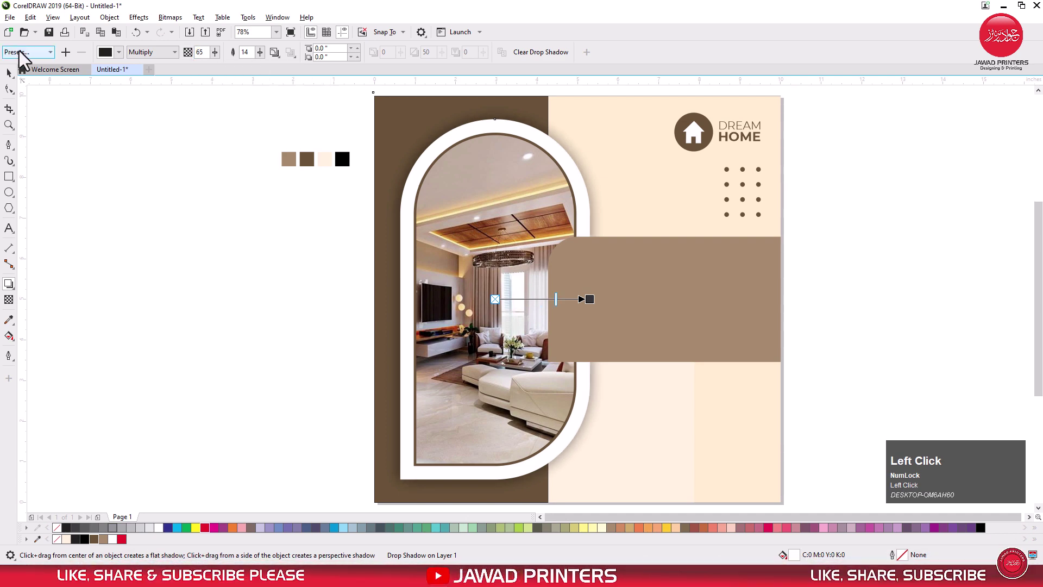
drag(17, 82, 16, 81)
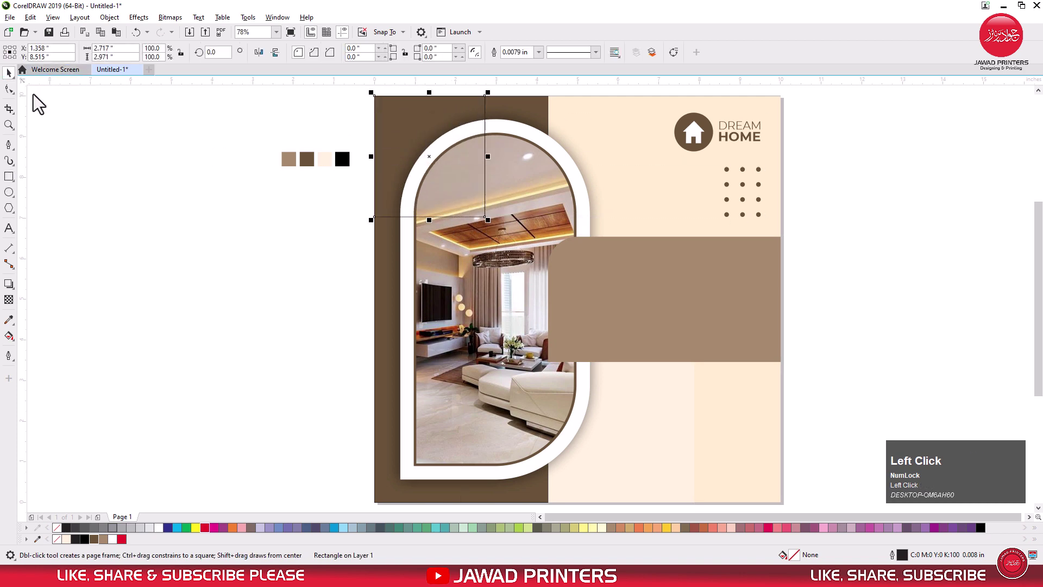
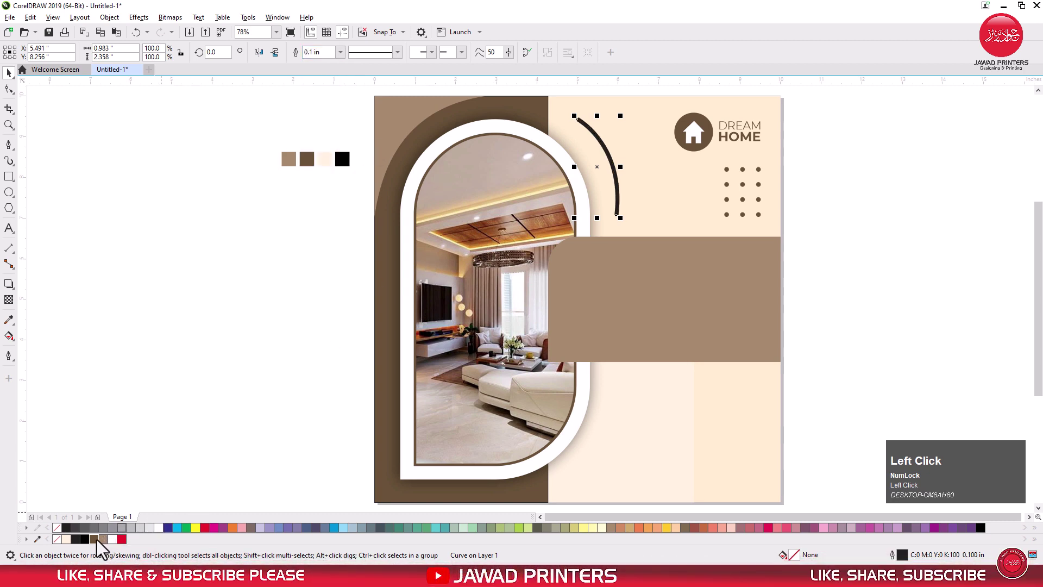
Set the arc line's outline to dark brown and deselect it
right_click(100, 549)
drag(222, 357, 892, 263)
key(F4)
click(867, 253)
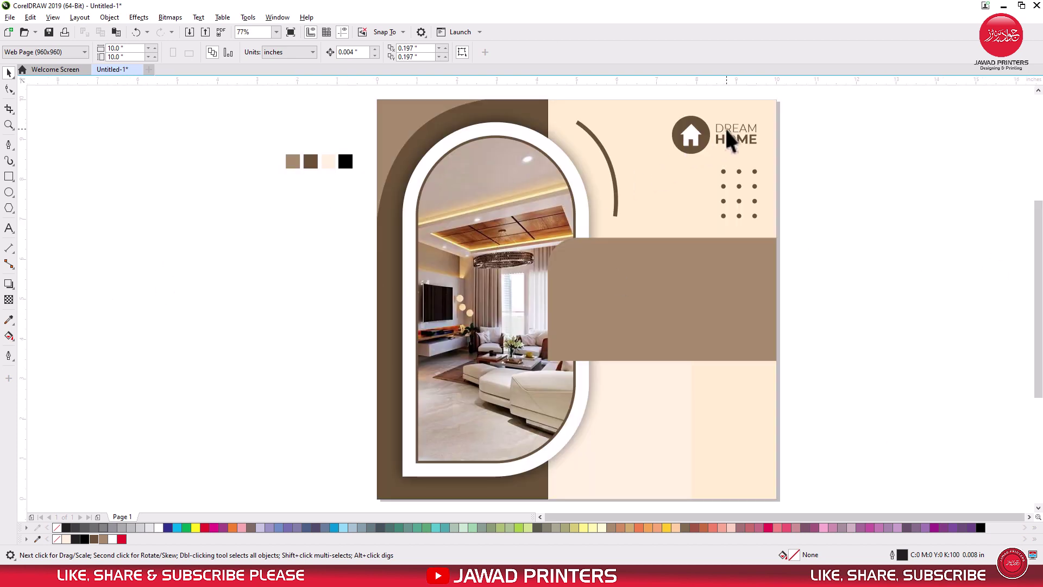
Copy the DREAM word onto the tan banner, set HOME aside beside the page, and bring it to front
drag(494, 80, 330, 283)
right_click(330, 283)
drag(331, 338, 737, 324)
key(shift+Page_Up)
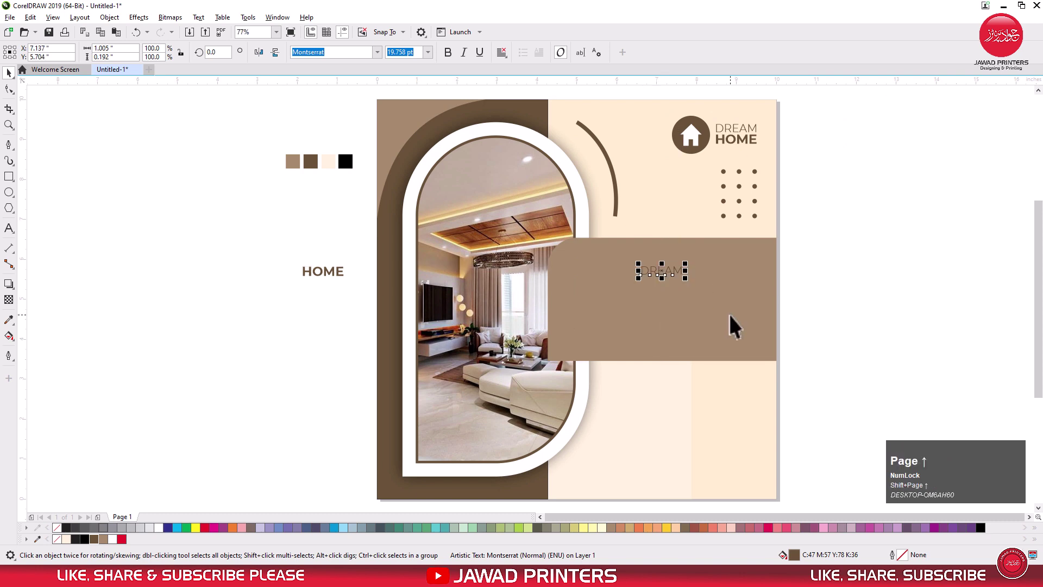
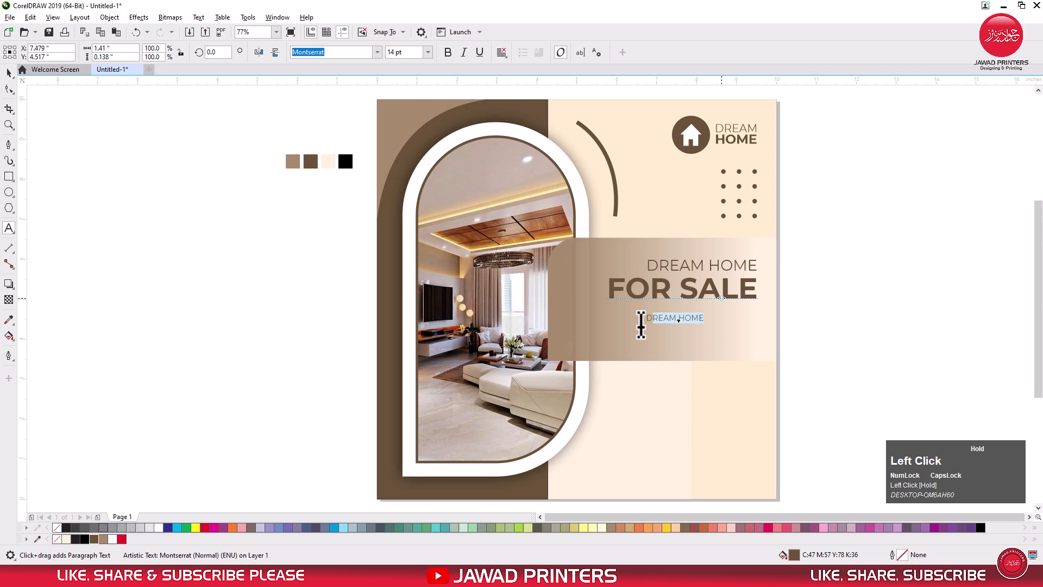
Enter the two-line tagline 'We Sell Modern Dream Home / at an Affordable Price'
key(space)
key(space)
text(ll)
key(space)
text(oedern)
key(space)
text(ream)
key(space)
key(shift+h)
text(ome)
key(space)
key(Return)
text(at)
key(space)
text(an)
key(space)
text(ffordable)
key(space)
text(rice)
Right-align the tagline and position it beneath the FOR SALE headline
click(12, 86)
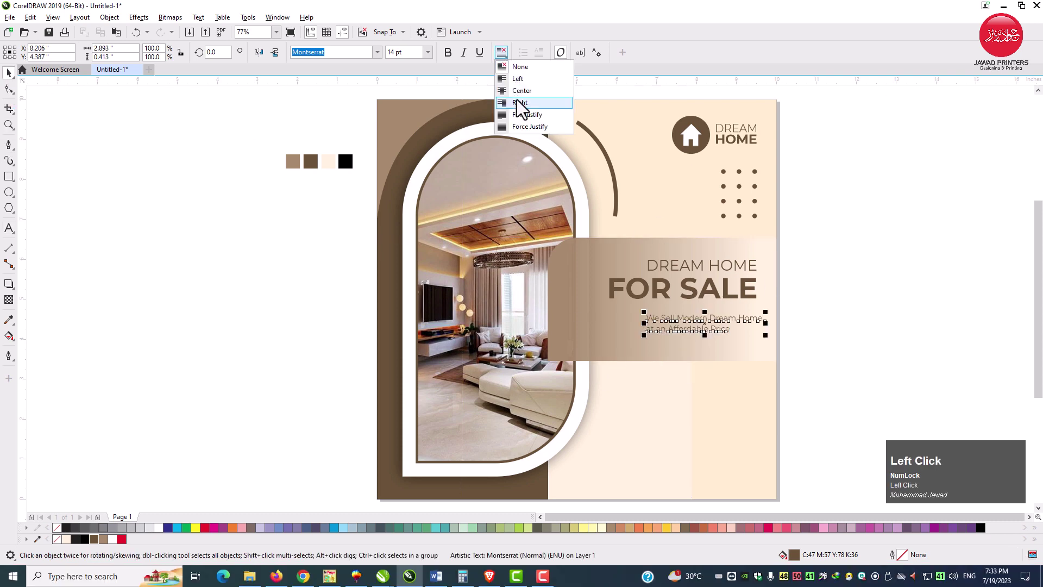
click(738, 306)
key(r)
drag(739, 306, 608, 406)
right_click(607, 407)
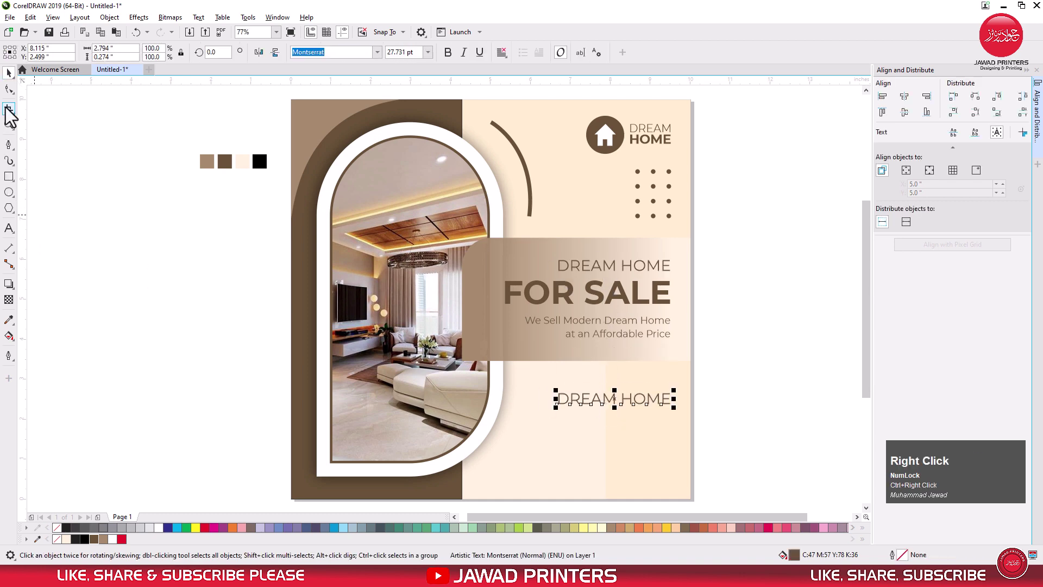
Duplicate the FOR SALE headline and edit it into the PRICE START AT $450,000 text
click(574, 308)
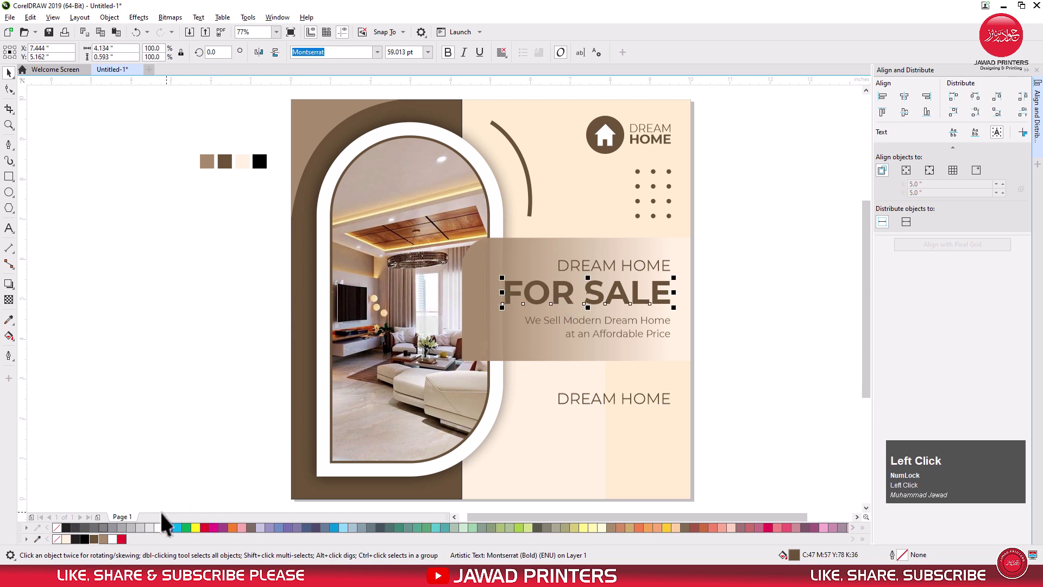
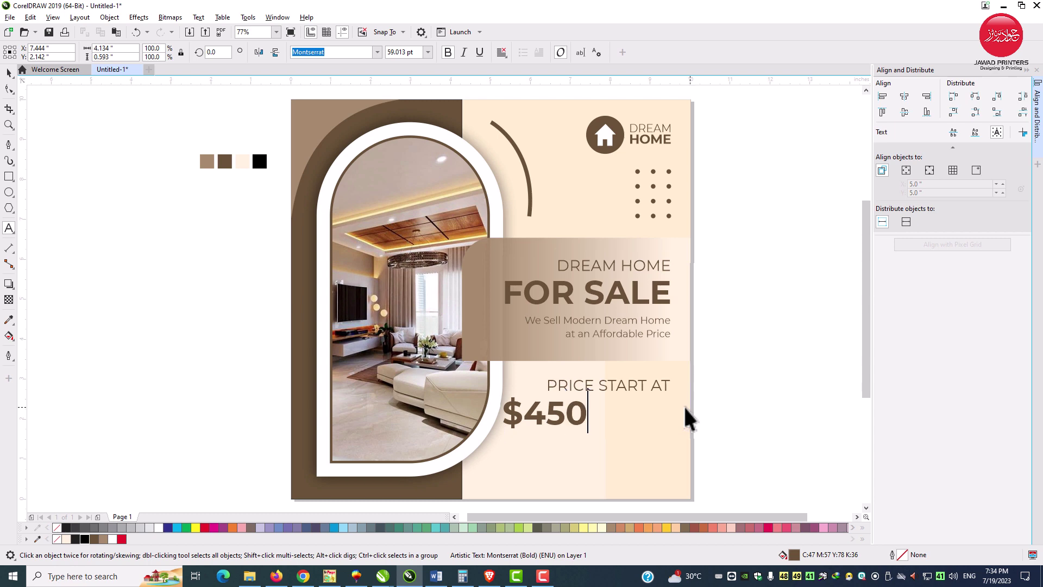
key(,)
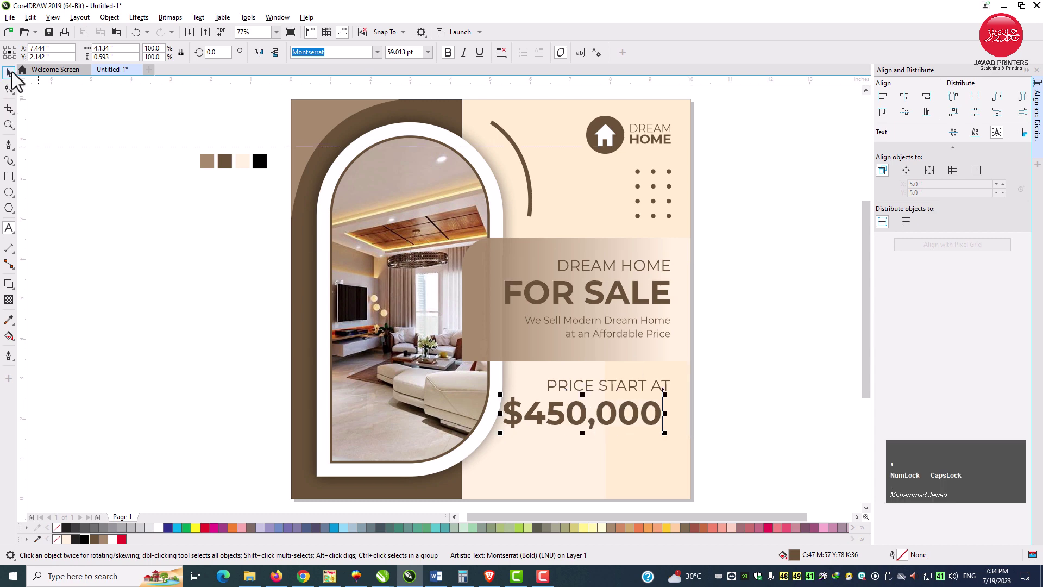
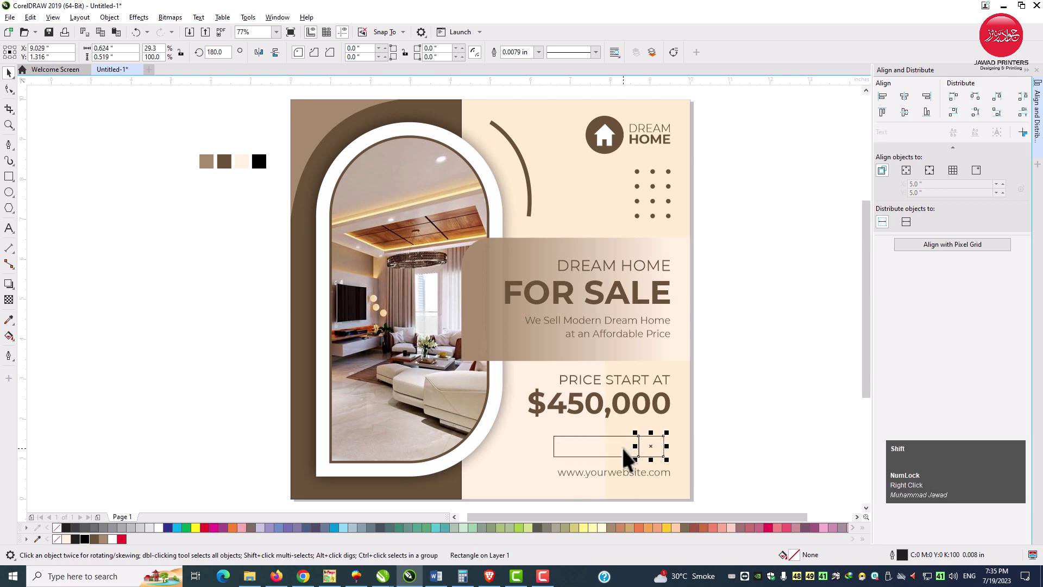
Fill the button rectangle tan with no outline and its resized end square dark brown
key(ctrl+g)
click(670, 421)
key(r)
drag(670, 421, 424, 65)
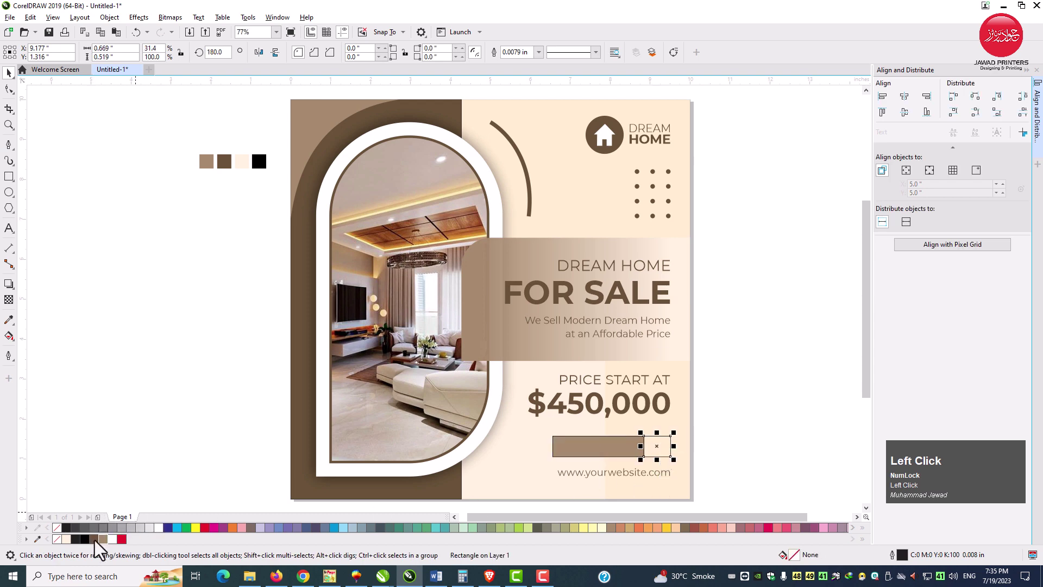
drag(551, 468, 66, 541)
right_click(67, 542)
click(127, 448)
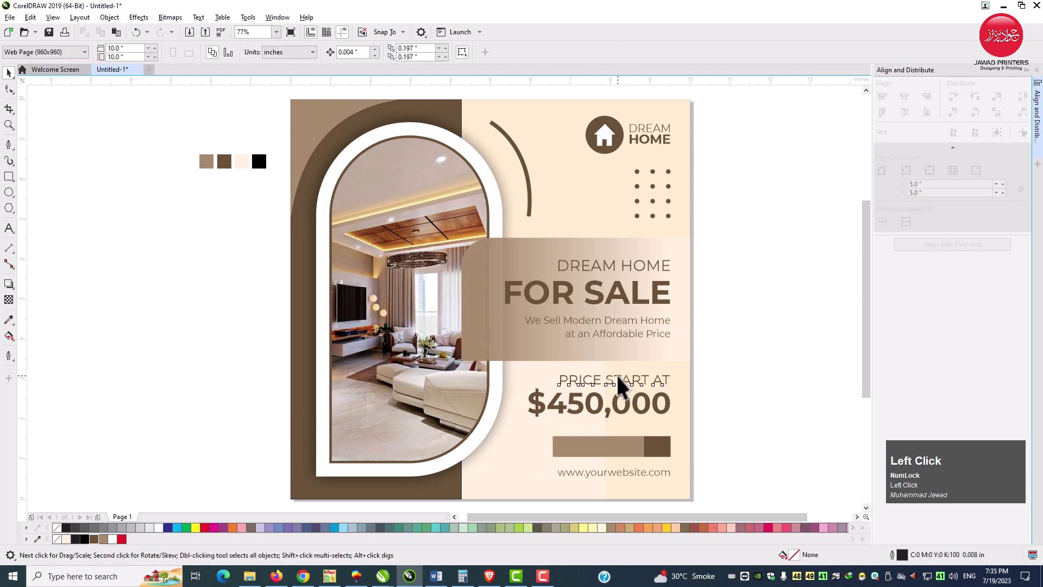
Duplicate a text line onto the button and edit it into a white bold BUY NOW label
right_click(626, 432)
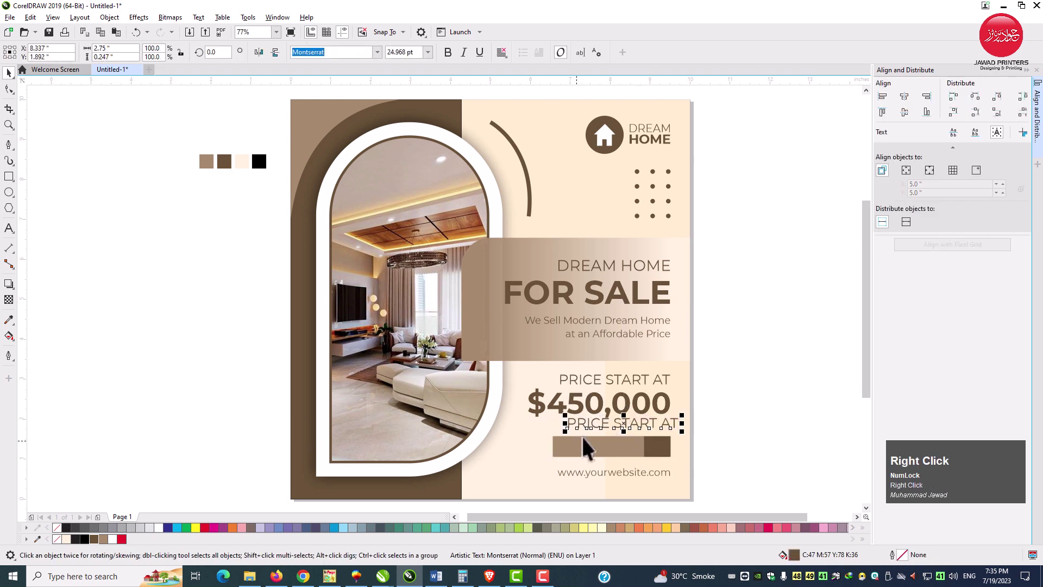
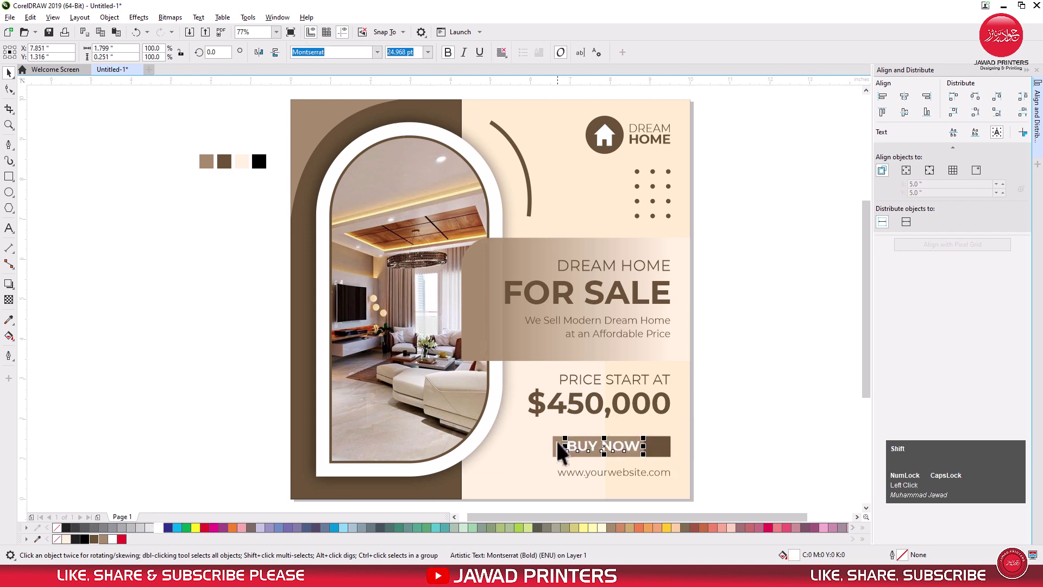
key(shift+e)
key(c)
click(763, 437)
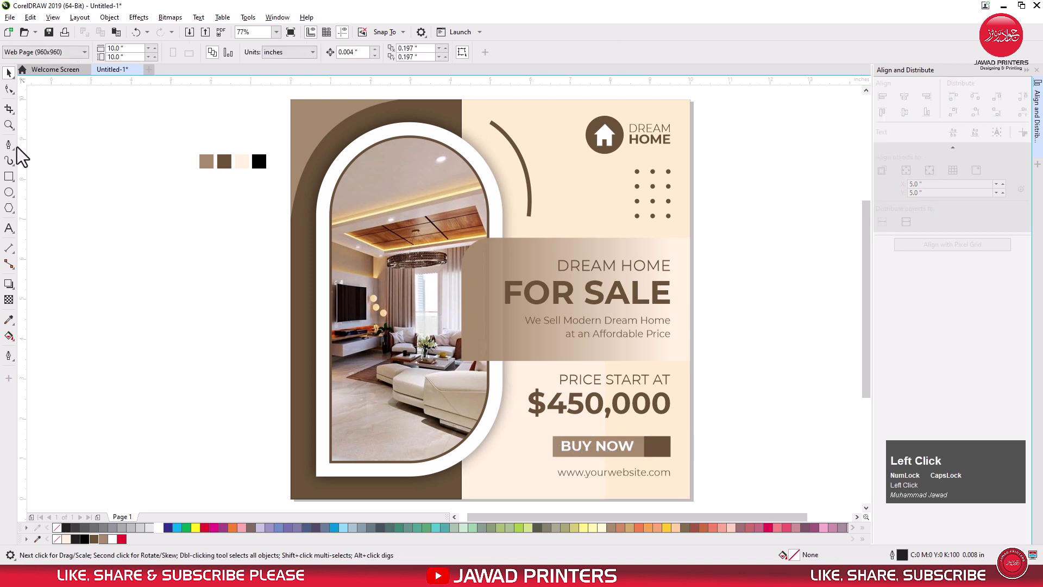
Draw a triangle with the Polygon tool, shape it into three chevrons and select them all
click(18, 217)
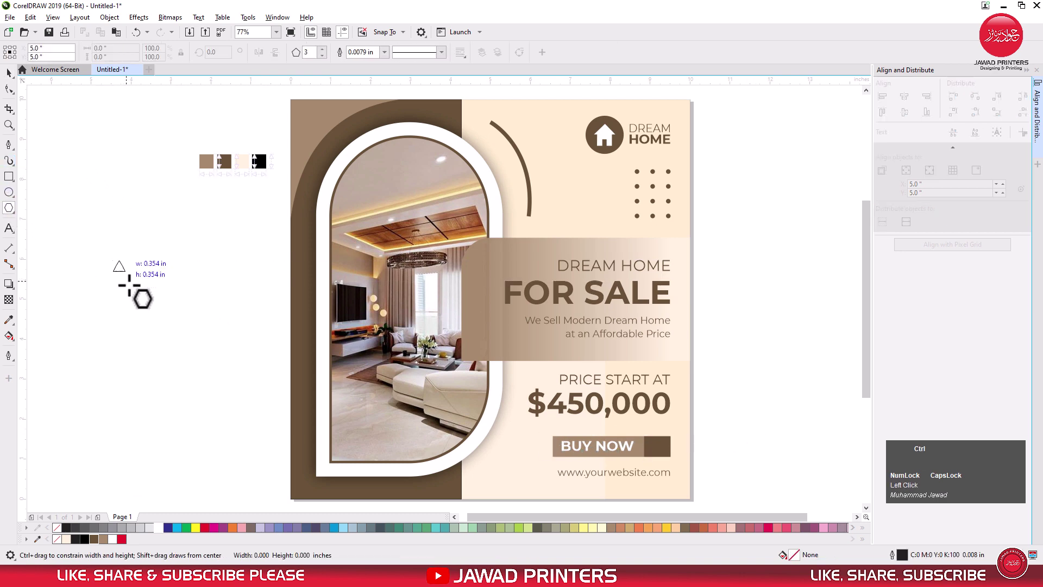
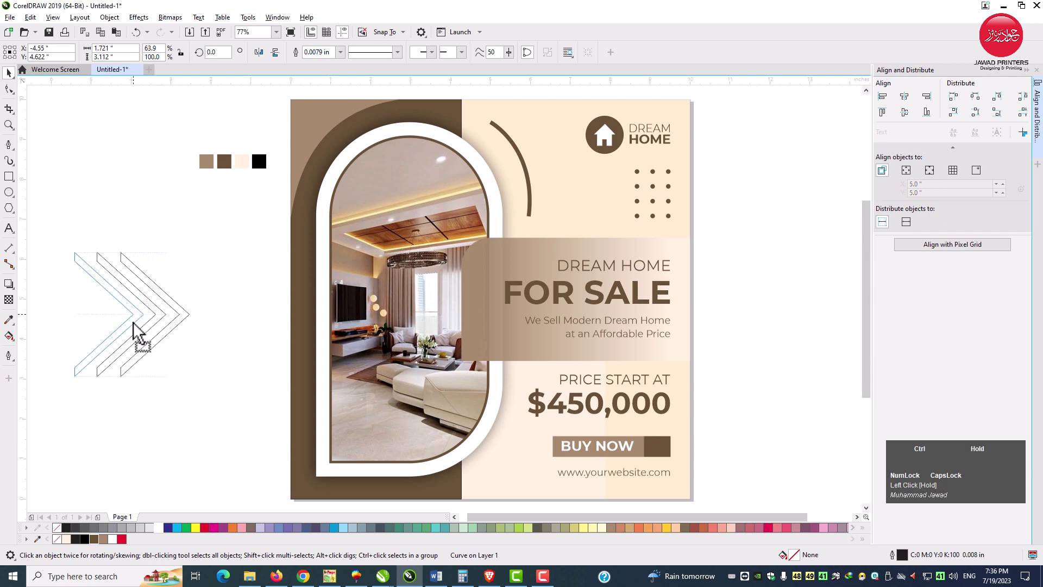
right_click(138, 332)
drag(118, 356, 558, 61)
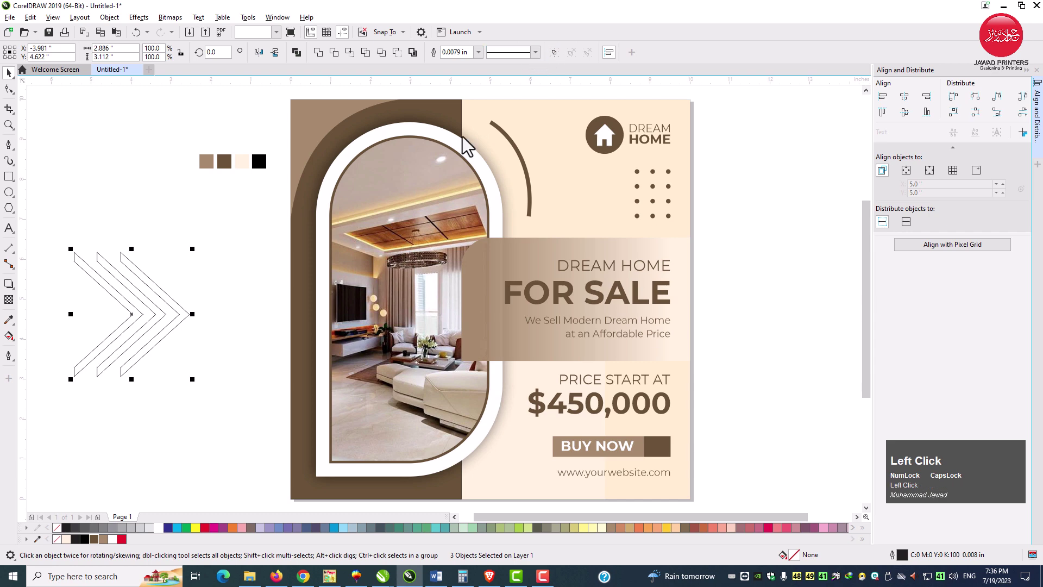
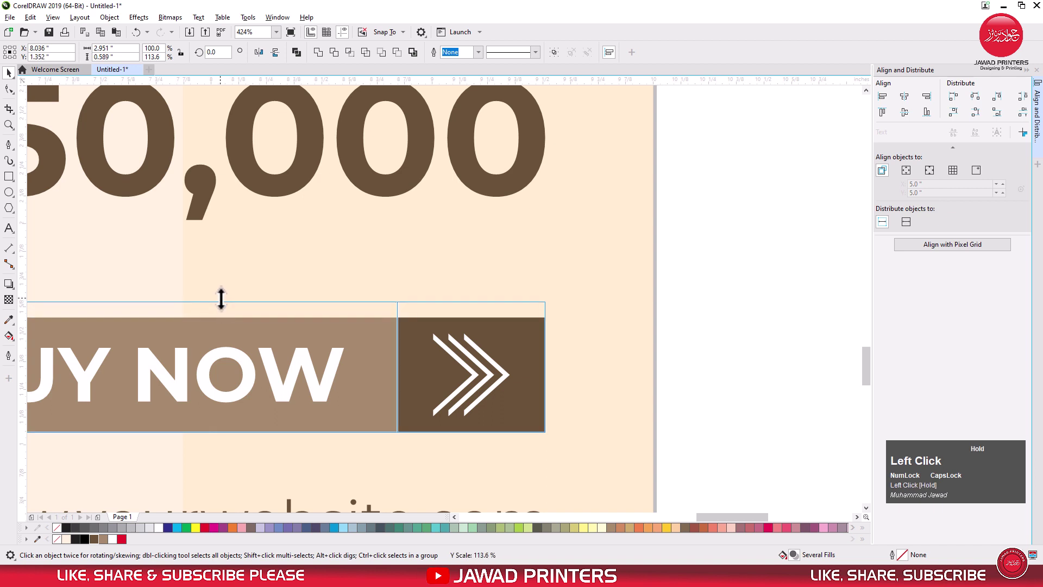
Shrink the white chevron group to fit the button's dark end square
text(ec)
click(466, 371)
click(525, 336)
drag(525, 336, 166, 298)
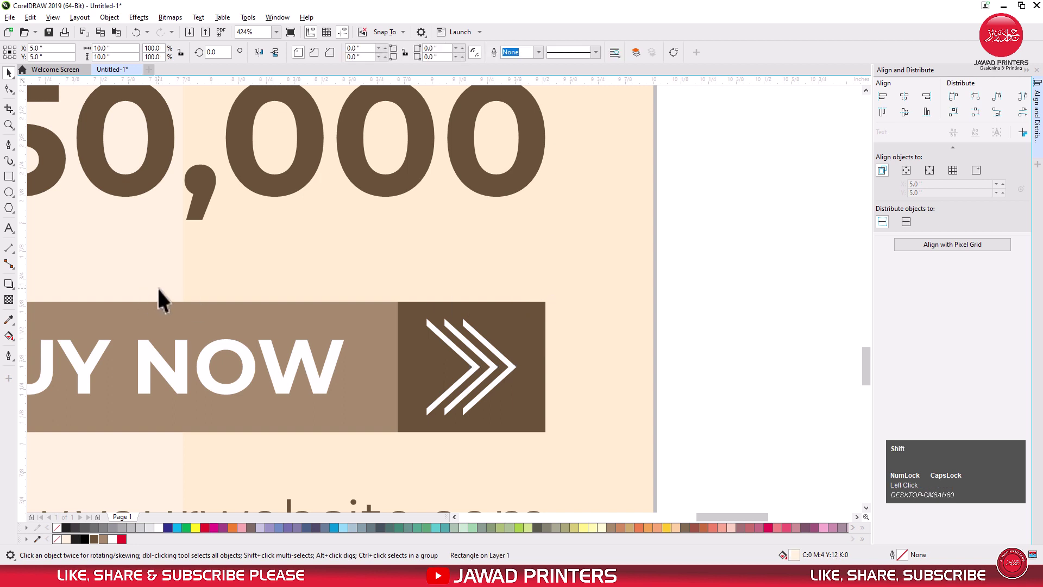
Zoom in and centre the chevrons inside the dark end square
key(shift+F2)
drag(704, 265, 64, 539)
right_click(64, 539)
drag(106, 403, 741, 314)
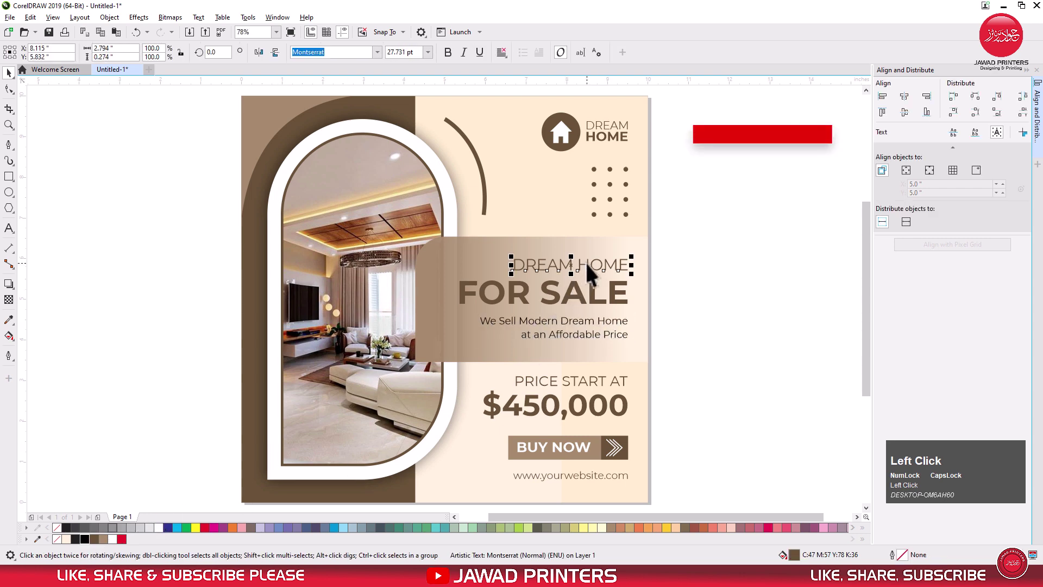
Deselect everything and show the finished Dream Home post in Full Screen Preview
key(ctrl+r)
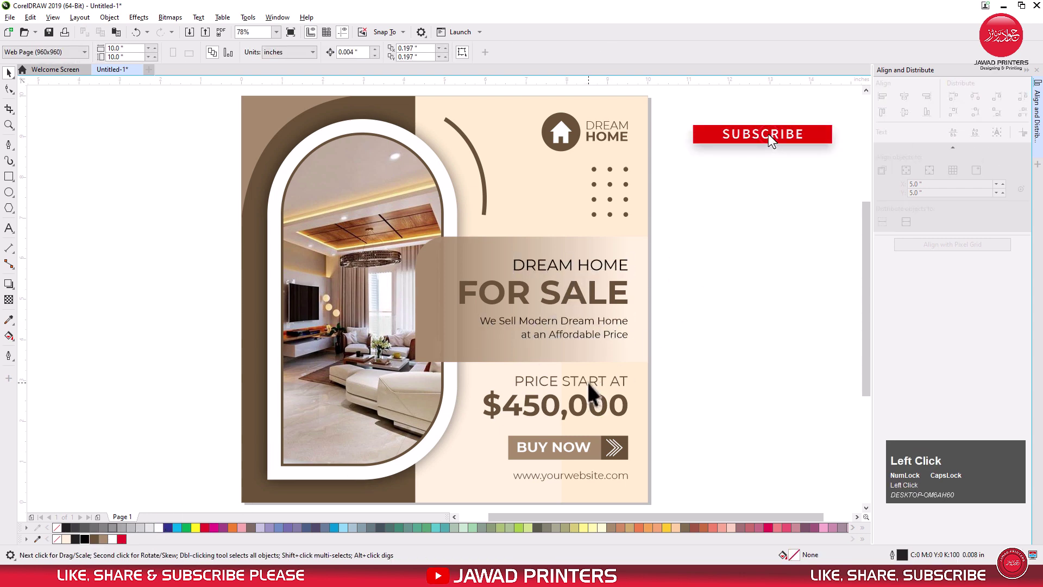
key(ctrl+r)
click(692, 378)
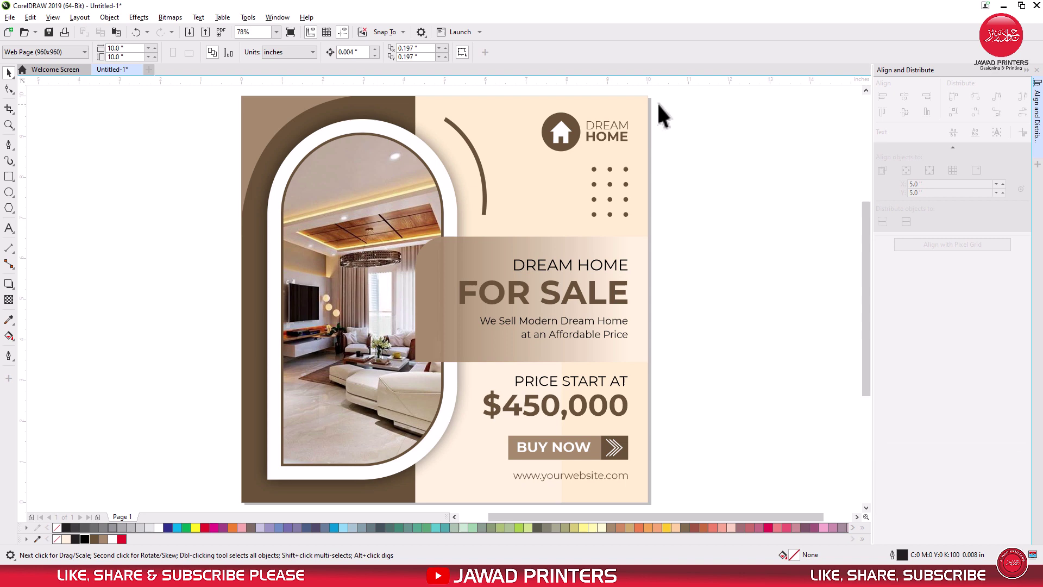
click(291, 44)
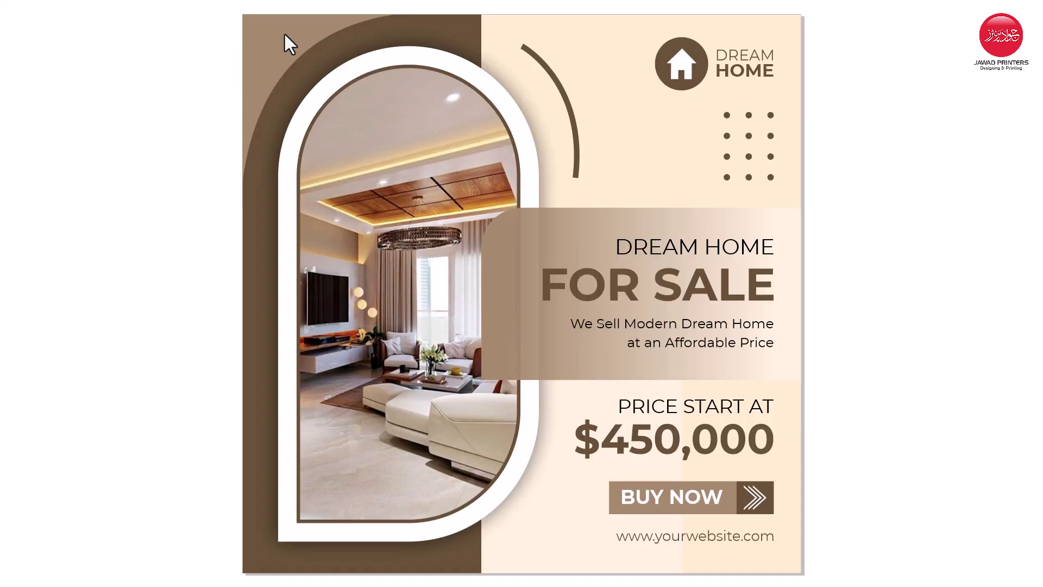